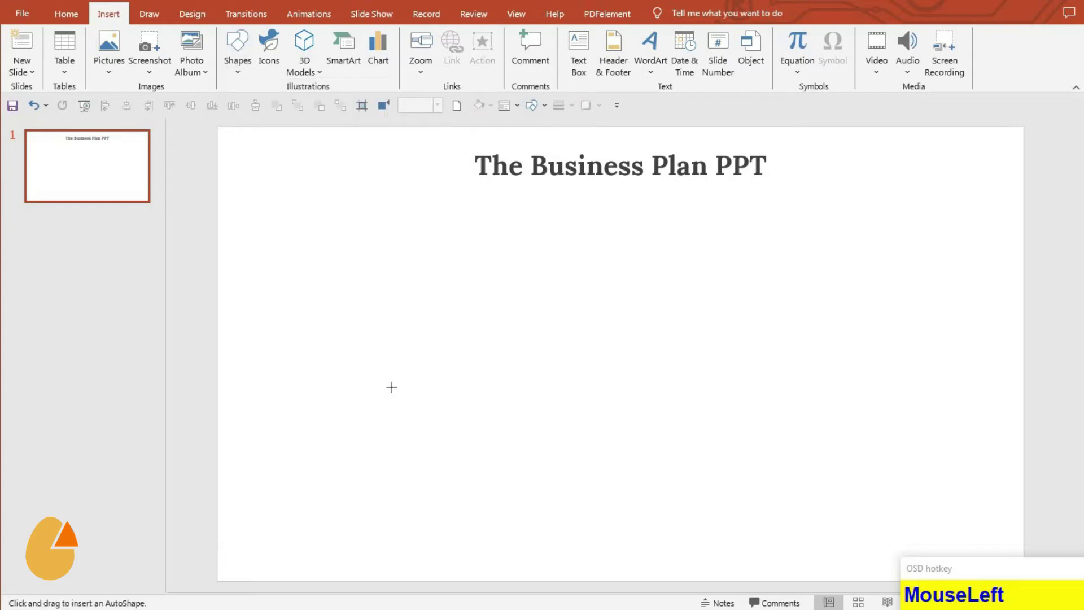
- Draw the rounded square and bring up the slide's Format Background fill settings
{"action": "key", "text": "shift+9"}
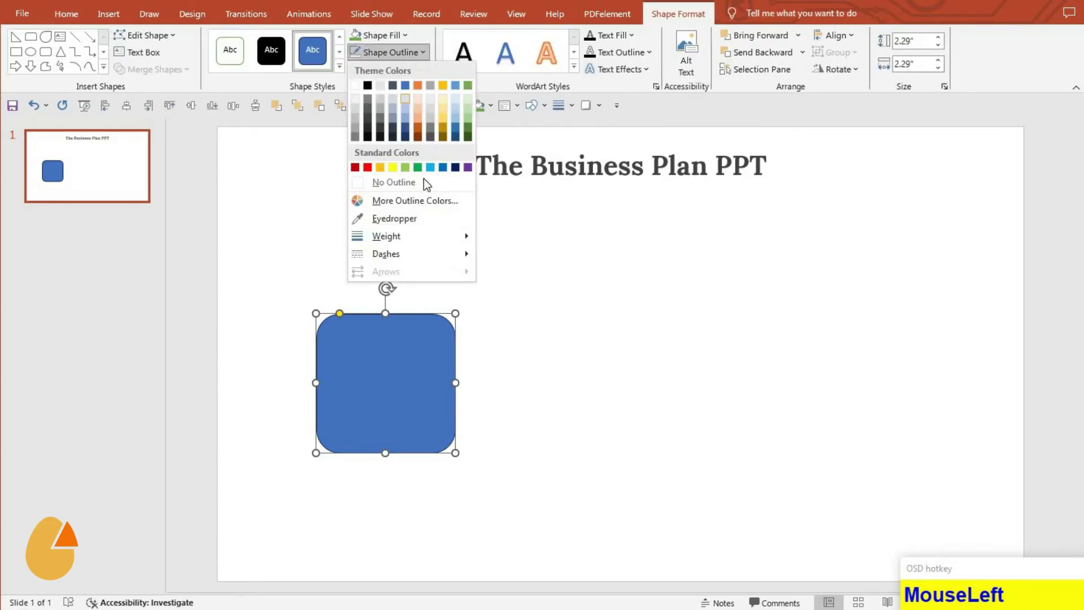
{"action": "right_click", "coordinate": [542, 414]}
{"action": "left_click", "coordinate": [588, 566]}
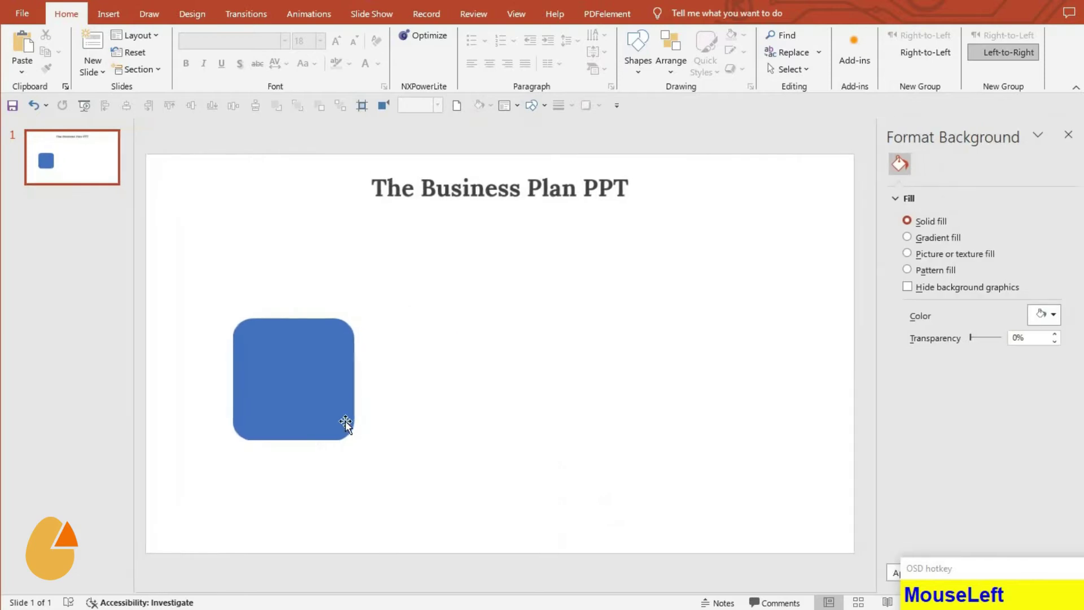
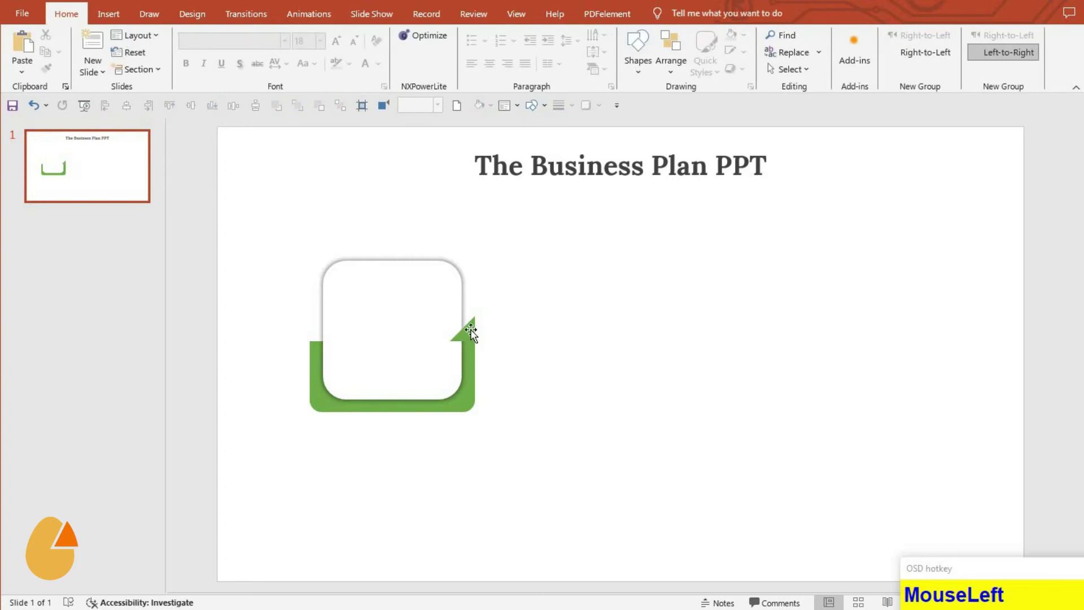
- Duplicate the green triangle tip and move the copy to the bracket's left edge
{"action": "right_click", "coordinate": [473, 339]}
{"action": "left_click", "coordinate": [527, 436]}
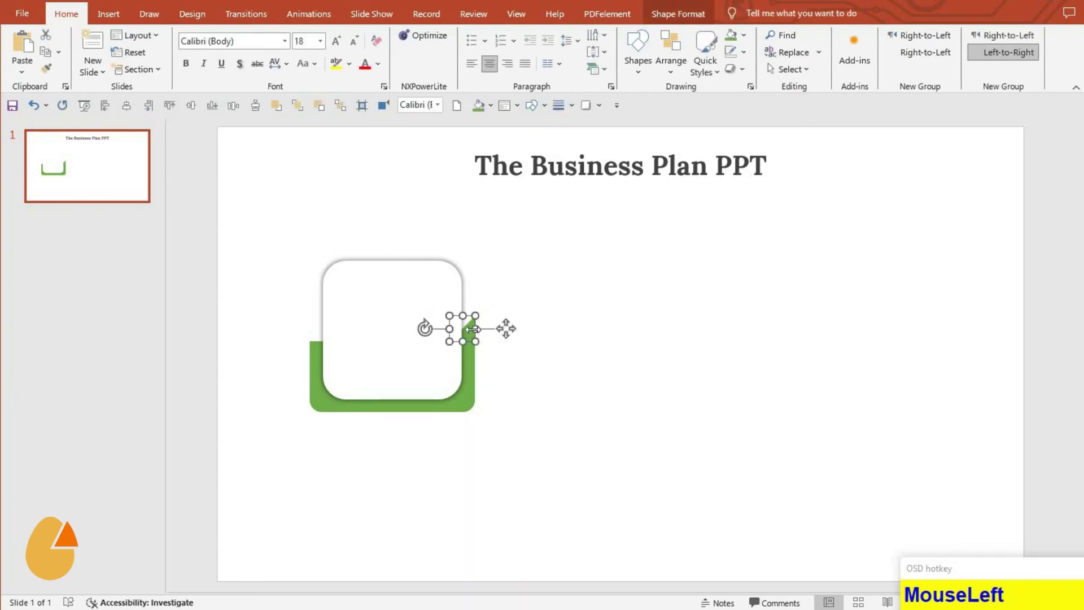
{"action": "key", "text": "ctrl+d"}
{"action": "left_click_drag", "start_coordinate": [441, 351], "coordinate": [321, 337]}
- Union both tips with the bracket into a single green shape
{"action": "right_click", "coordinate": [321, 342]}
{"action": "left_click", "coordinate": [383, 441]}
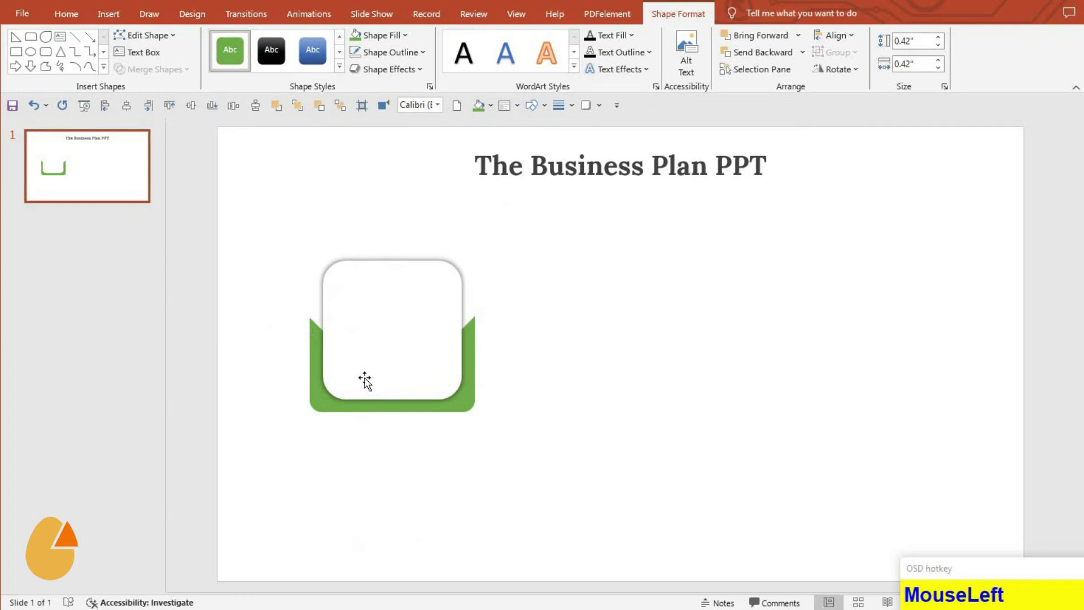
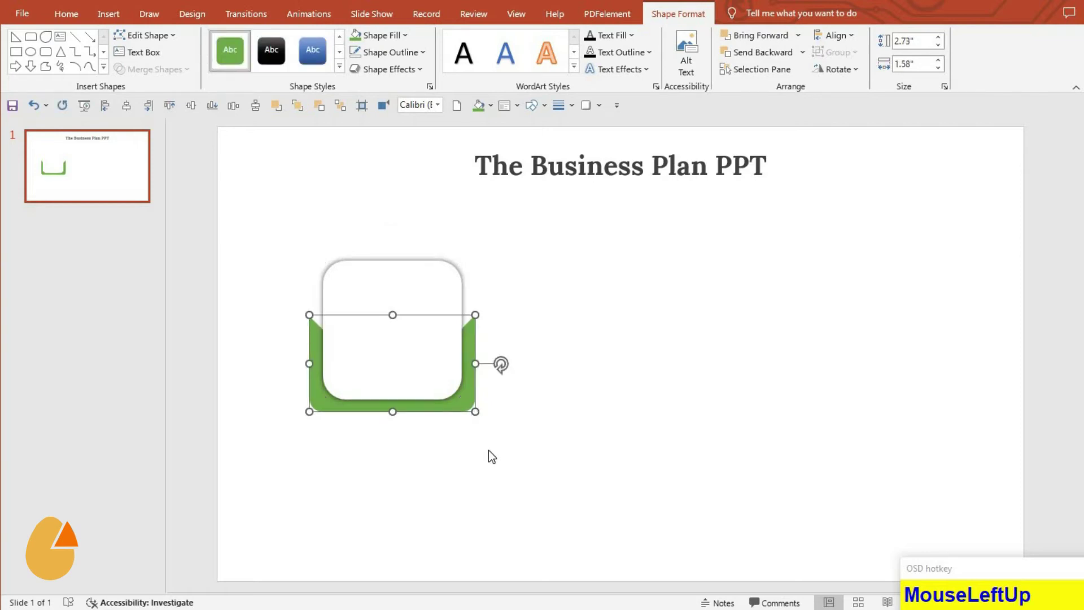
- Draw a green donut ring right of the card and group it with the card
{"action": "key", "text": "Up"}
{"action": "left_click_drag", "start_coordinate": [496, 458], "coordinate": [563, 395]}
{"action": "key", "text": "s"}
{"action": "left_click", "coordinate": [583, 345]}
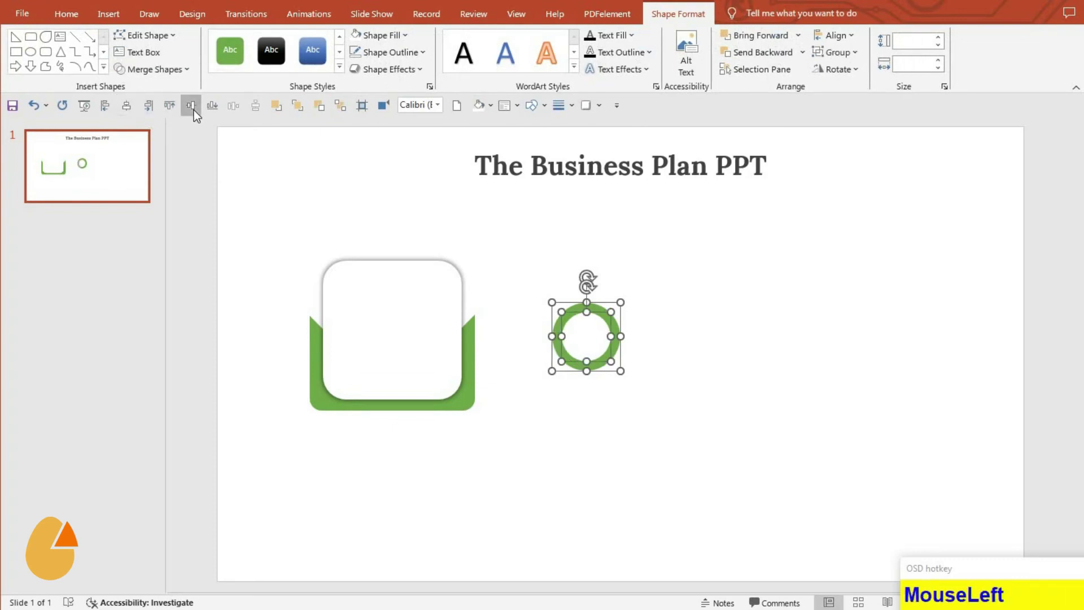
{"action": "key", "text": "ctrl+g"}
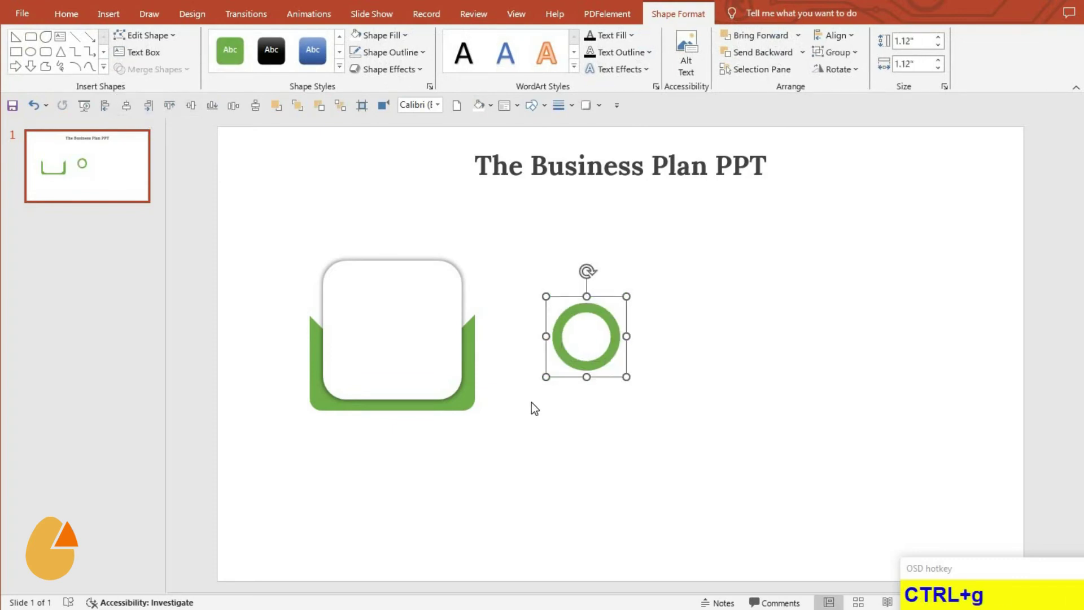
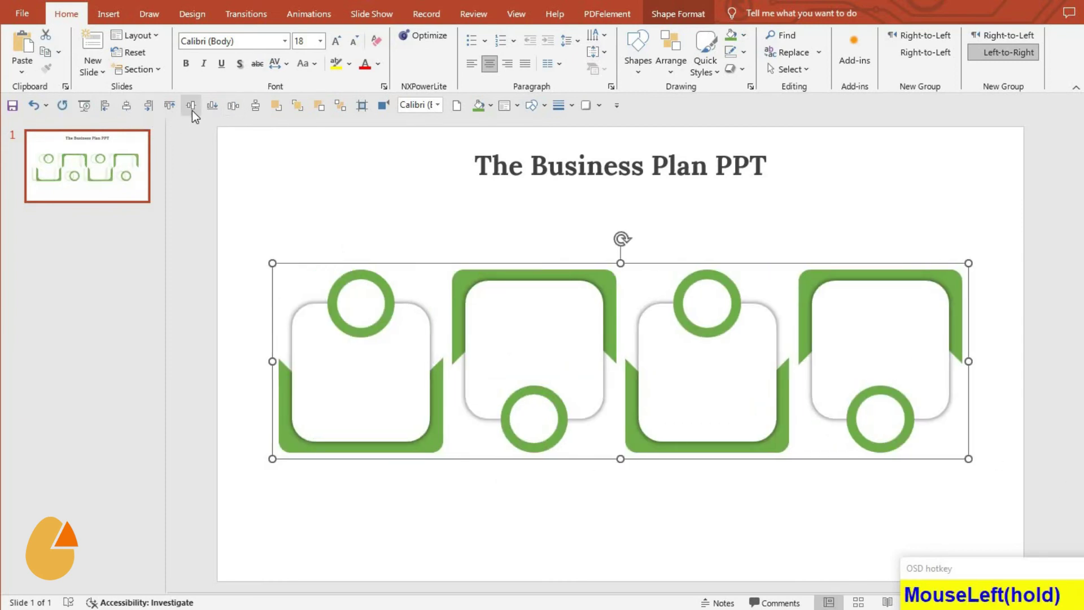
- Ungroup the first card and fill its ring and bracket blue
{"action": "key", "text": "Down"}
{"action": "key", "text": "Down"}
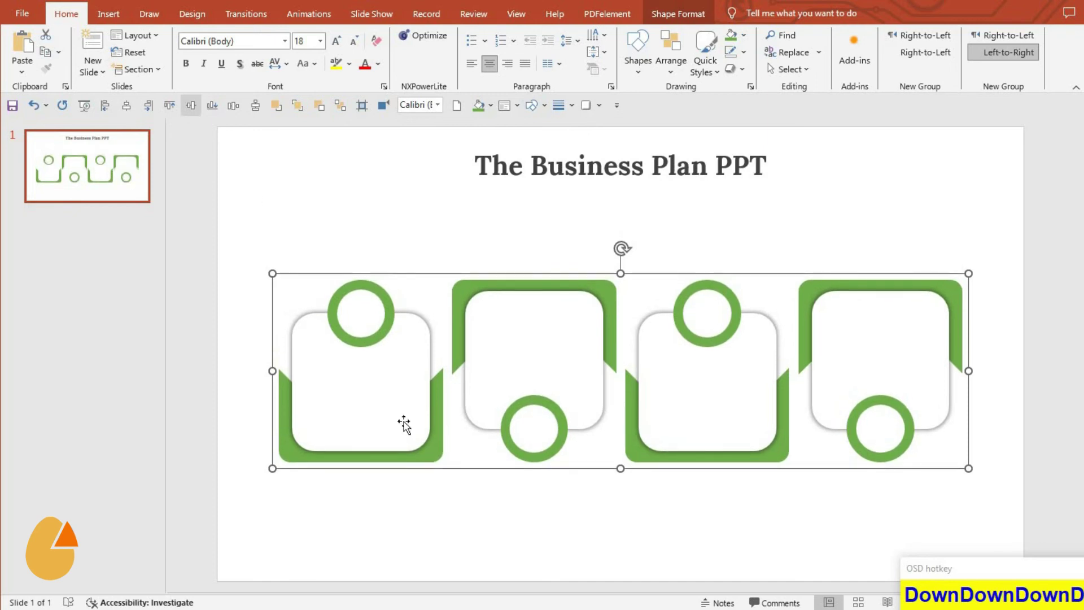
{"action": "left_click", "coordinate": [486, 493]}
{"action": "key", "text": "ctrl+shift+g"}
{"action": "left_click", "coordinate": [372, 341]}
{"action": "left_click", "coordinate": [528, 389]}
{"action": "key", "text": "ctrl+shift+g"}
{"action": "left_click", "coordinate": [750, 427]}
{"action": "key", "text": "ctrl+shift+g"}
{"action": "left_click", "coordinate": [880, 409]}
- Fill the second, third and fourth cards light blue, yellow and red using repeat (F4)
{"action": "key", "text": "ctrl+shift+g"}
{"action": "left_click", "coordinate": [398, 382]}
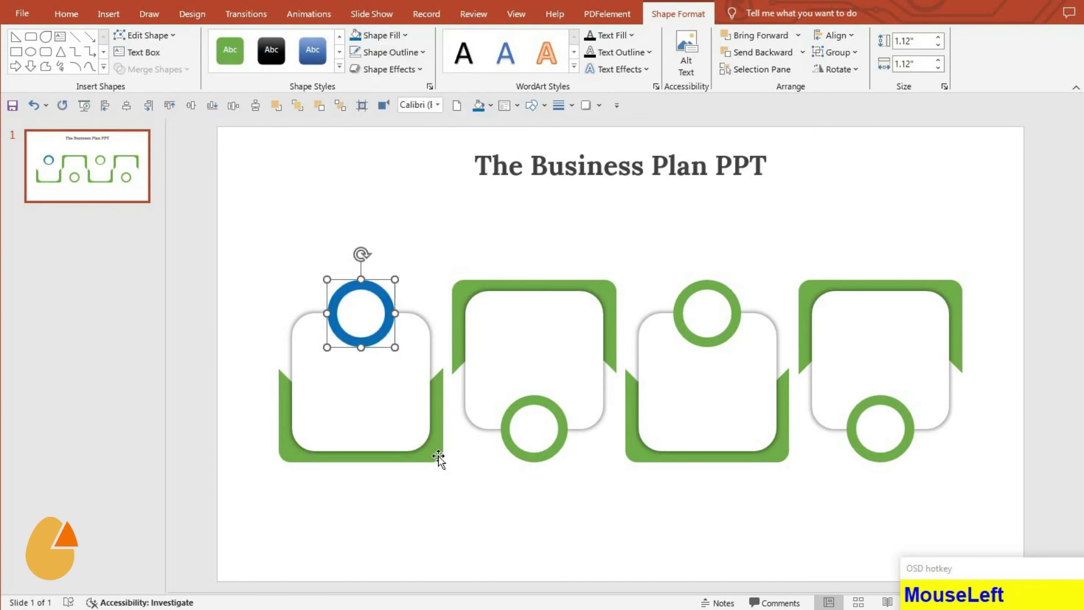
{"action": "key", "text": "F4"}
{"action": "left_click", "coordinate": [447, 257]}
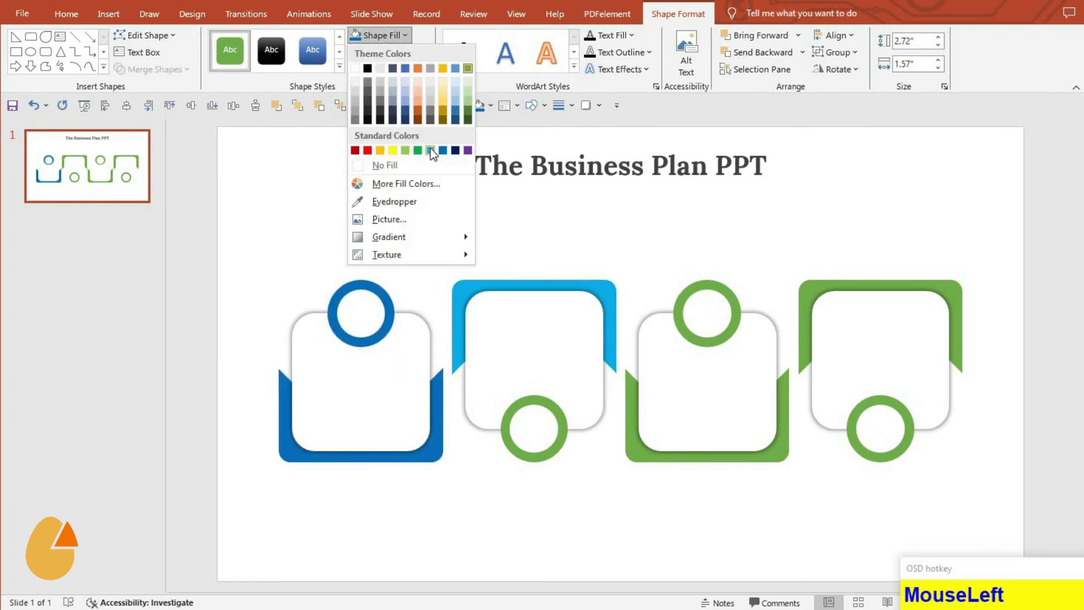
{"action": "key", "text": "F4"}
{"action": "left_click", "coordinate": [660, 297]}
{"action": "key", "text": "F4"}
{"action": "left_click", "coordinate": [577, 152]}
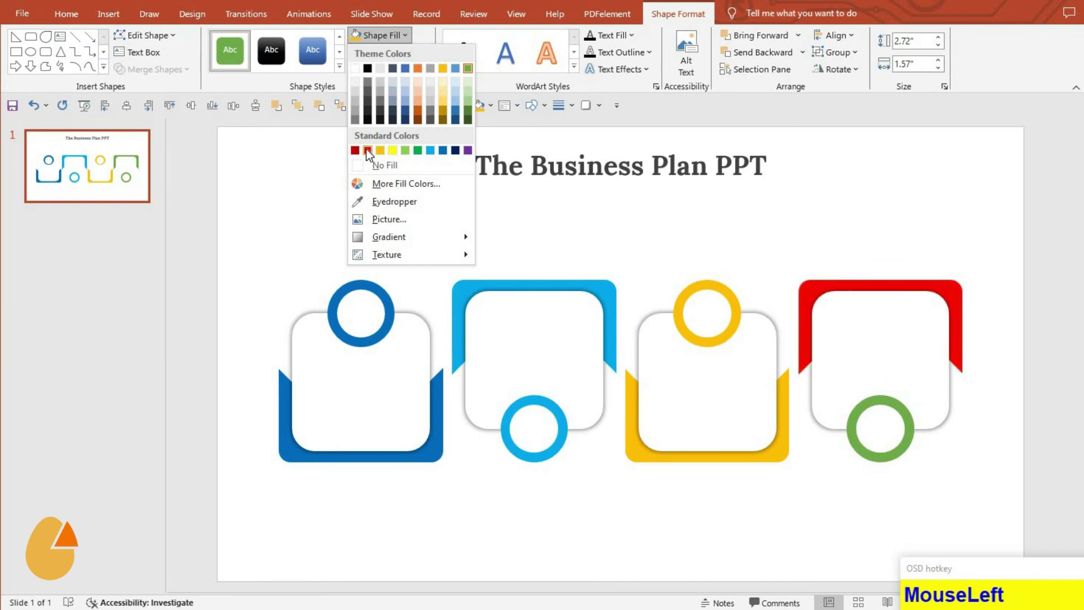
{"action": "key", "text": "F4"}
{"action": "left_click", "coordinate": [717, 513]}
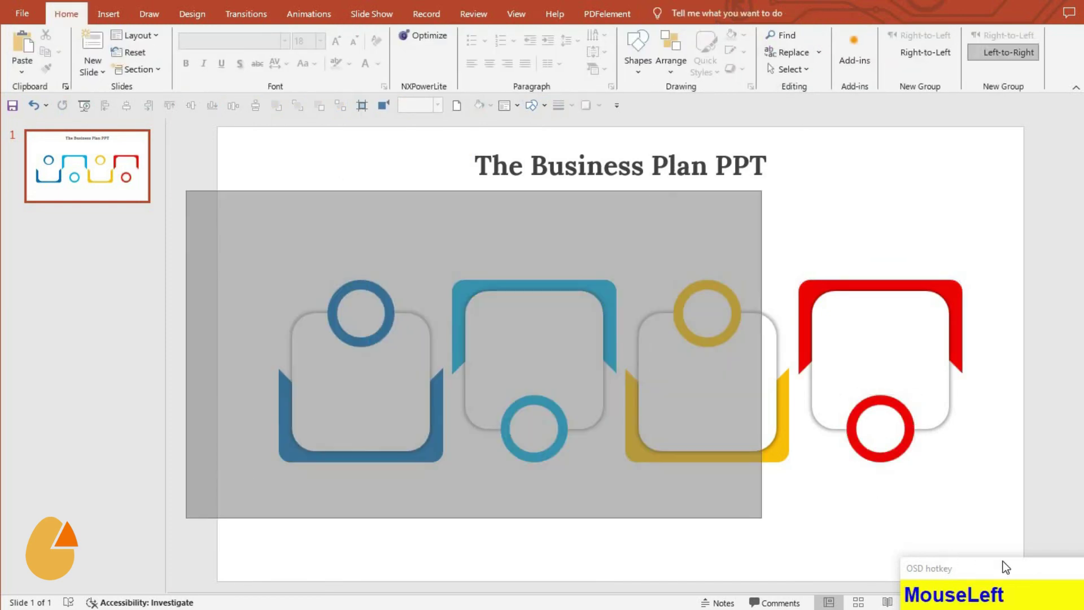
- Group all four cards into one unit and nudge it down into place
{"action": "key", "text": "ctrl+g"}
{"action": "left_click", "coordinate": [197, 142]}
{"action": "key", "text": "Down"}
{"action": "key", "text": "Down"}
{"action": "key", "text": "Down"}
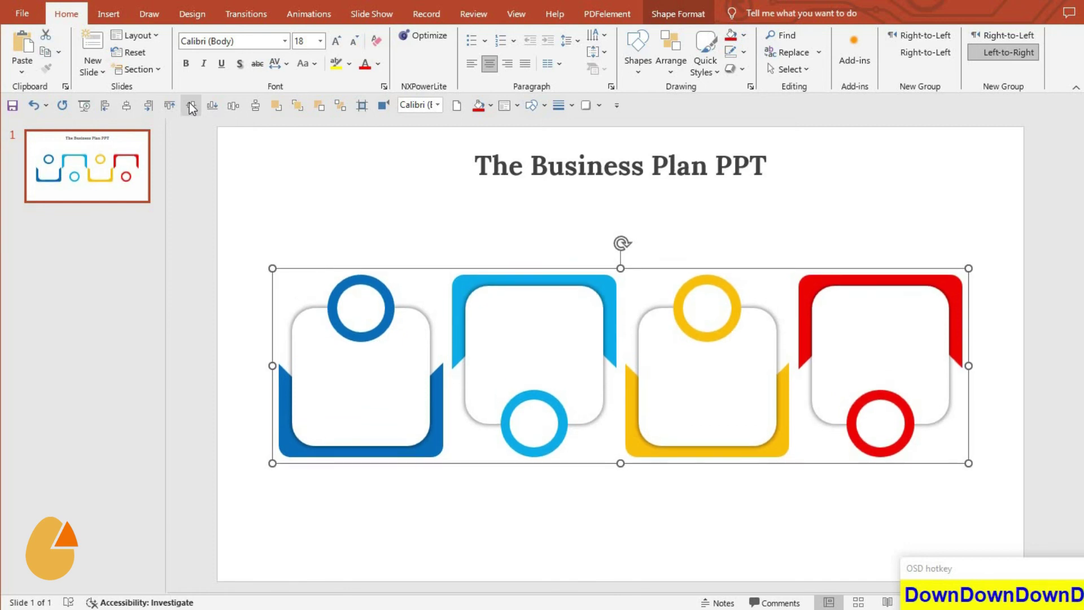
- Nudge the group back up and deselect to view the finished infographic
{"action": "key", "text": "Up"}
{"action": "left_click", "coordinate": [576, 496]}
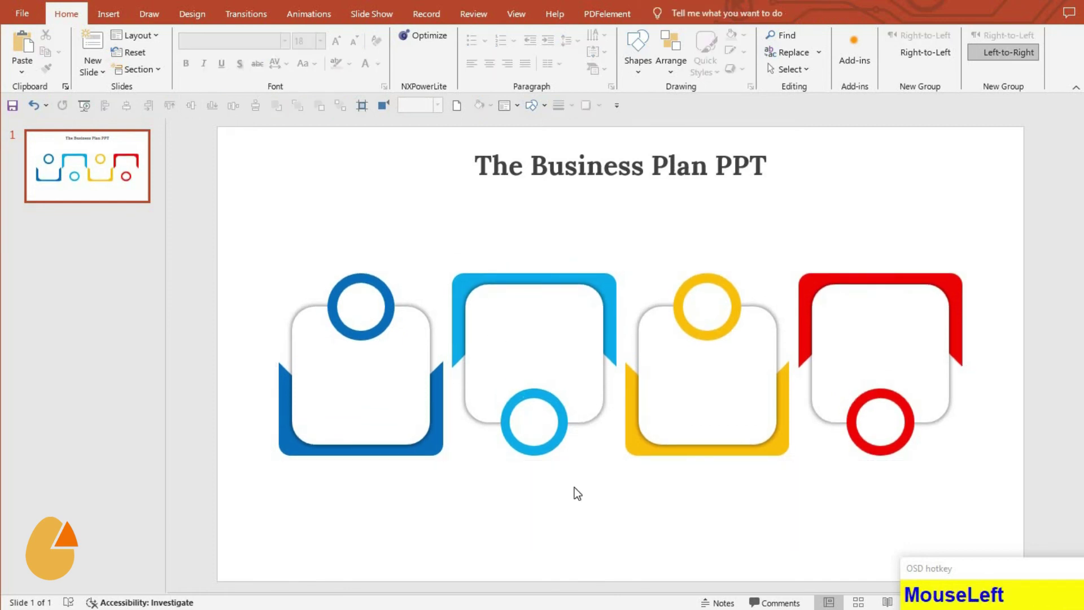
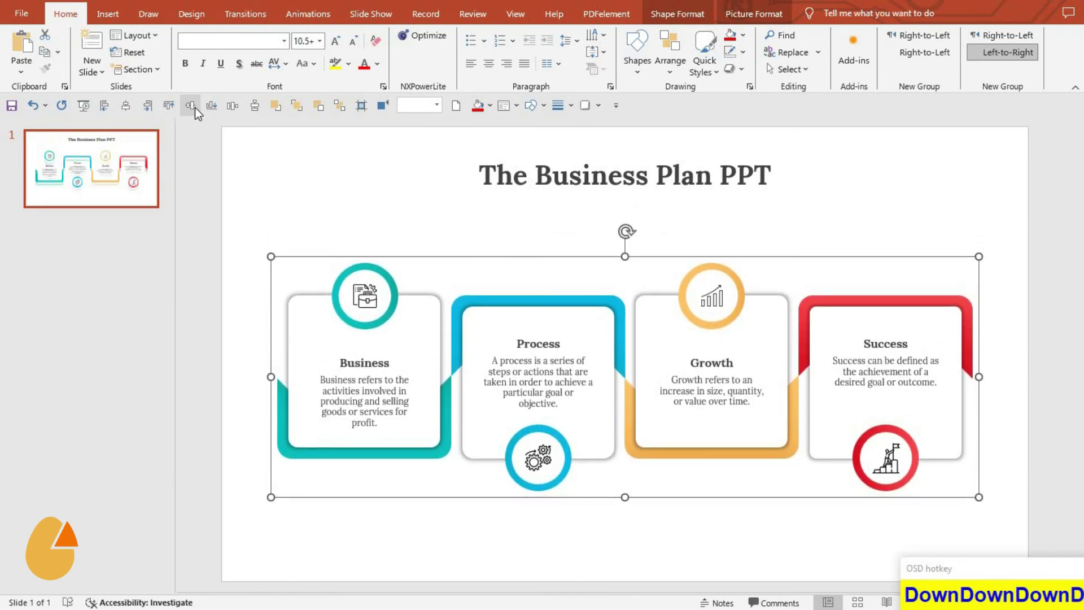
{"action": "left_click", "coordinate": [495, 560]}
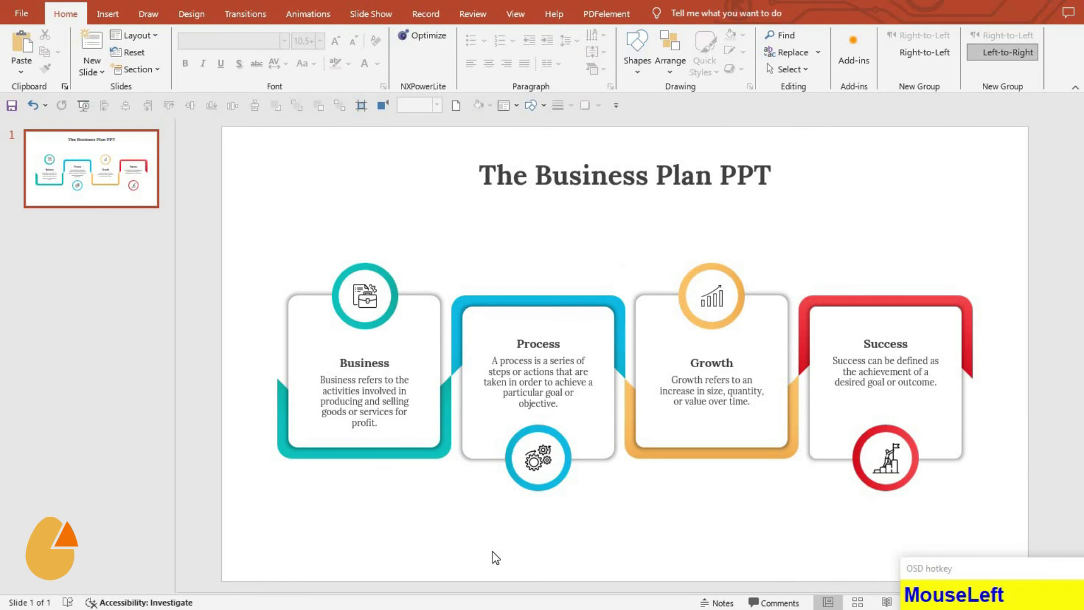